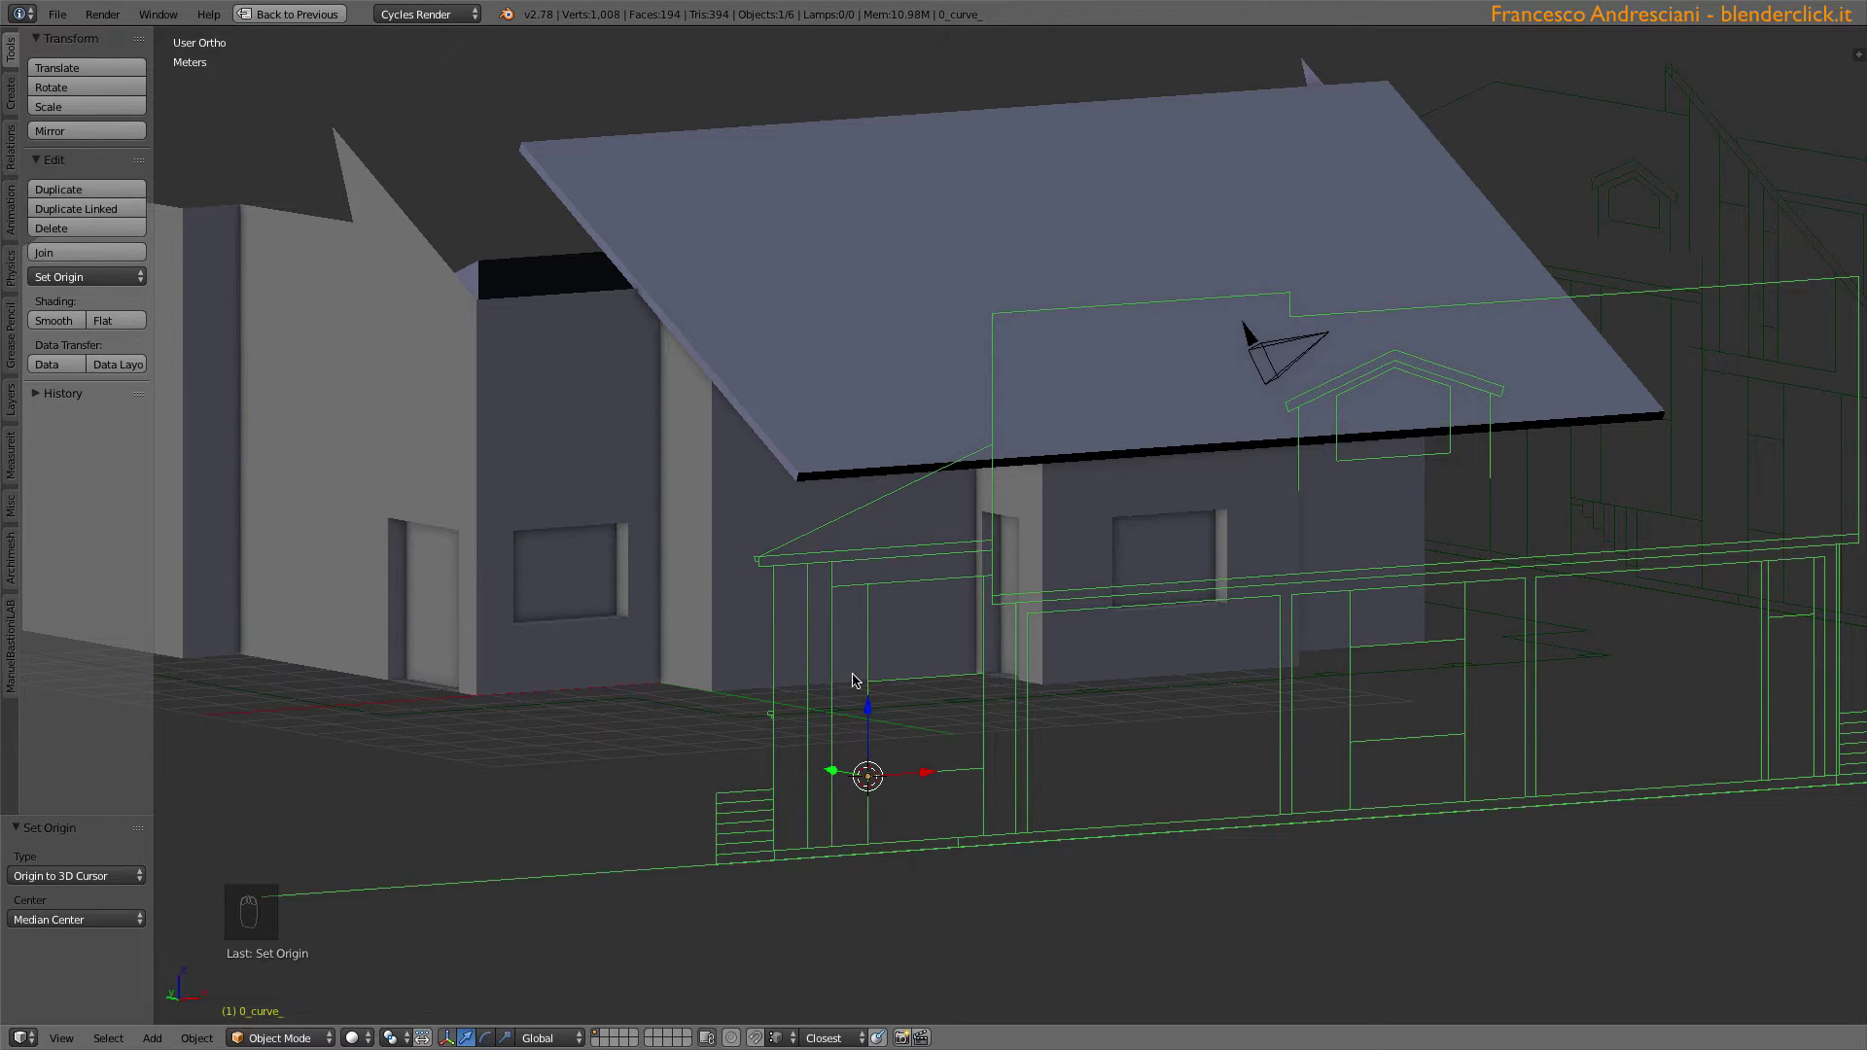
- Move in on the wall corner and select the MuriEsterni outer wall mesh
{"action": "left_click", "coordinate": [1125, 561]}
{"action": "middle_click", "coordinate": [1133, 566]}
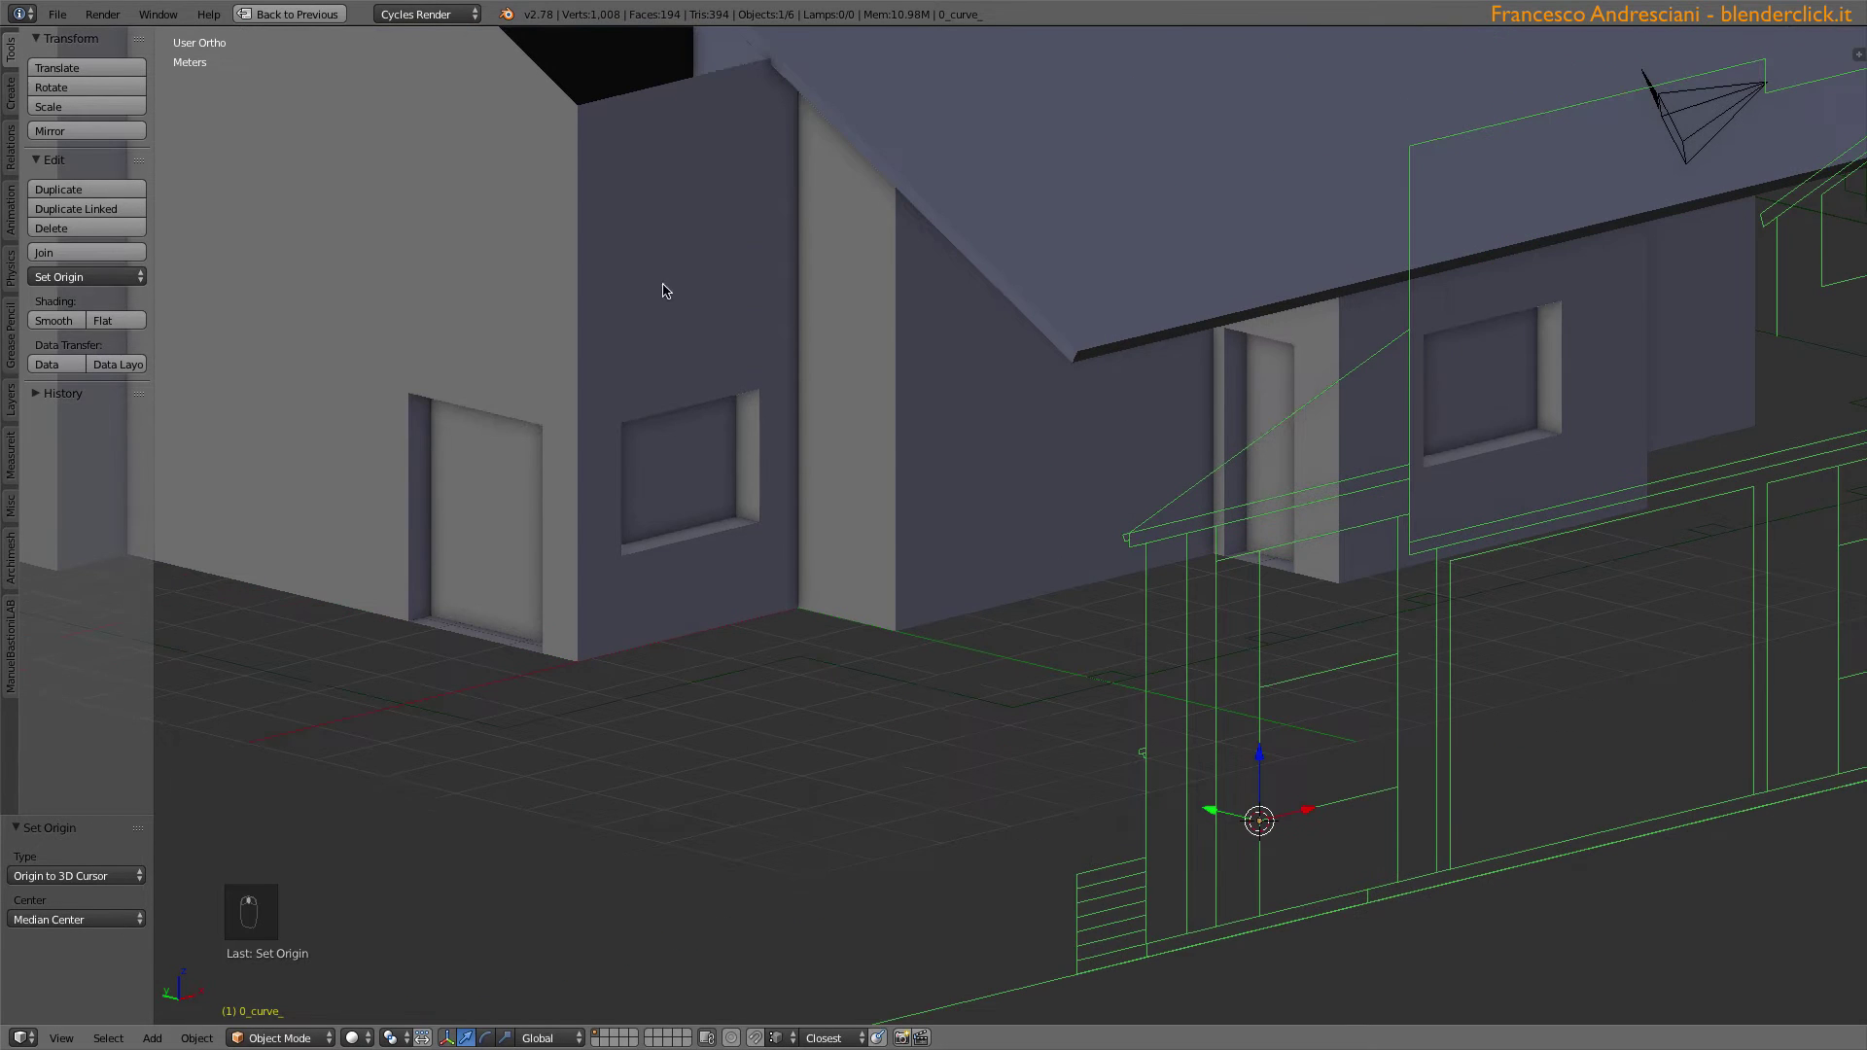
{"action": "right_click", "coordinate": [540, 467]}
- Snap the cursor to the corner vertex, set the wall origin there, and add a Copy Location constraint on the curve targeting MuriEsterni
{"action": "key", "text": "Tab"}
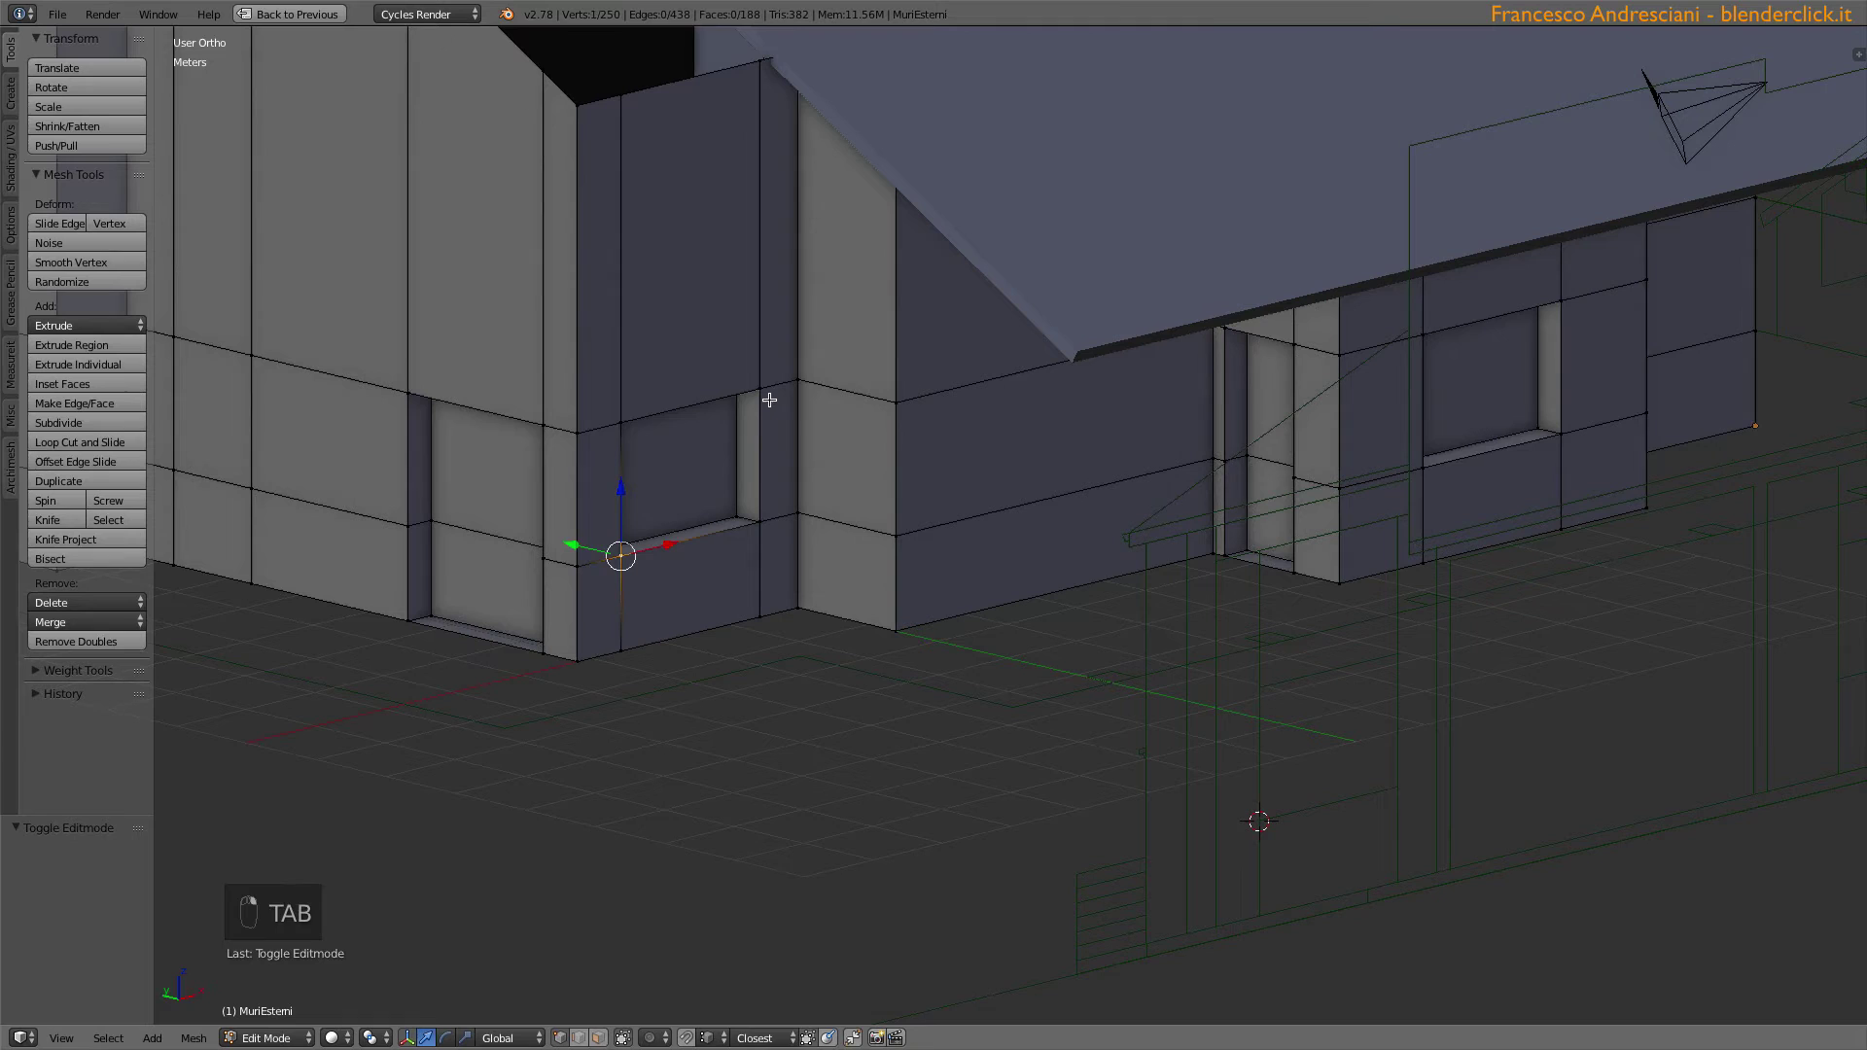
{"action": "key", "text": "shift+s"}
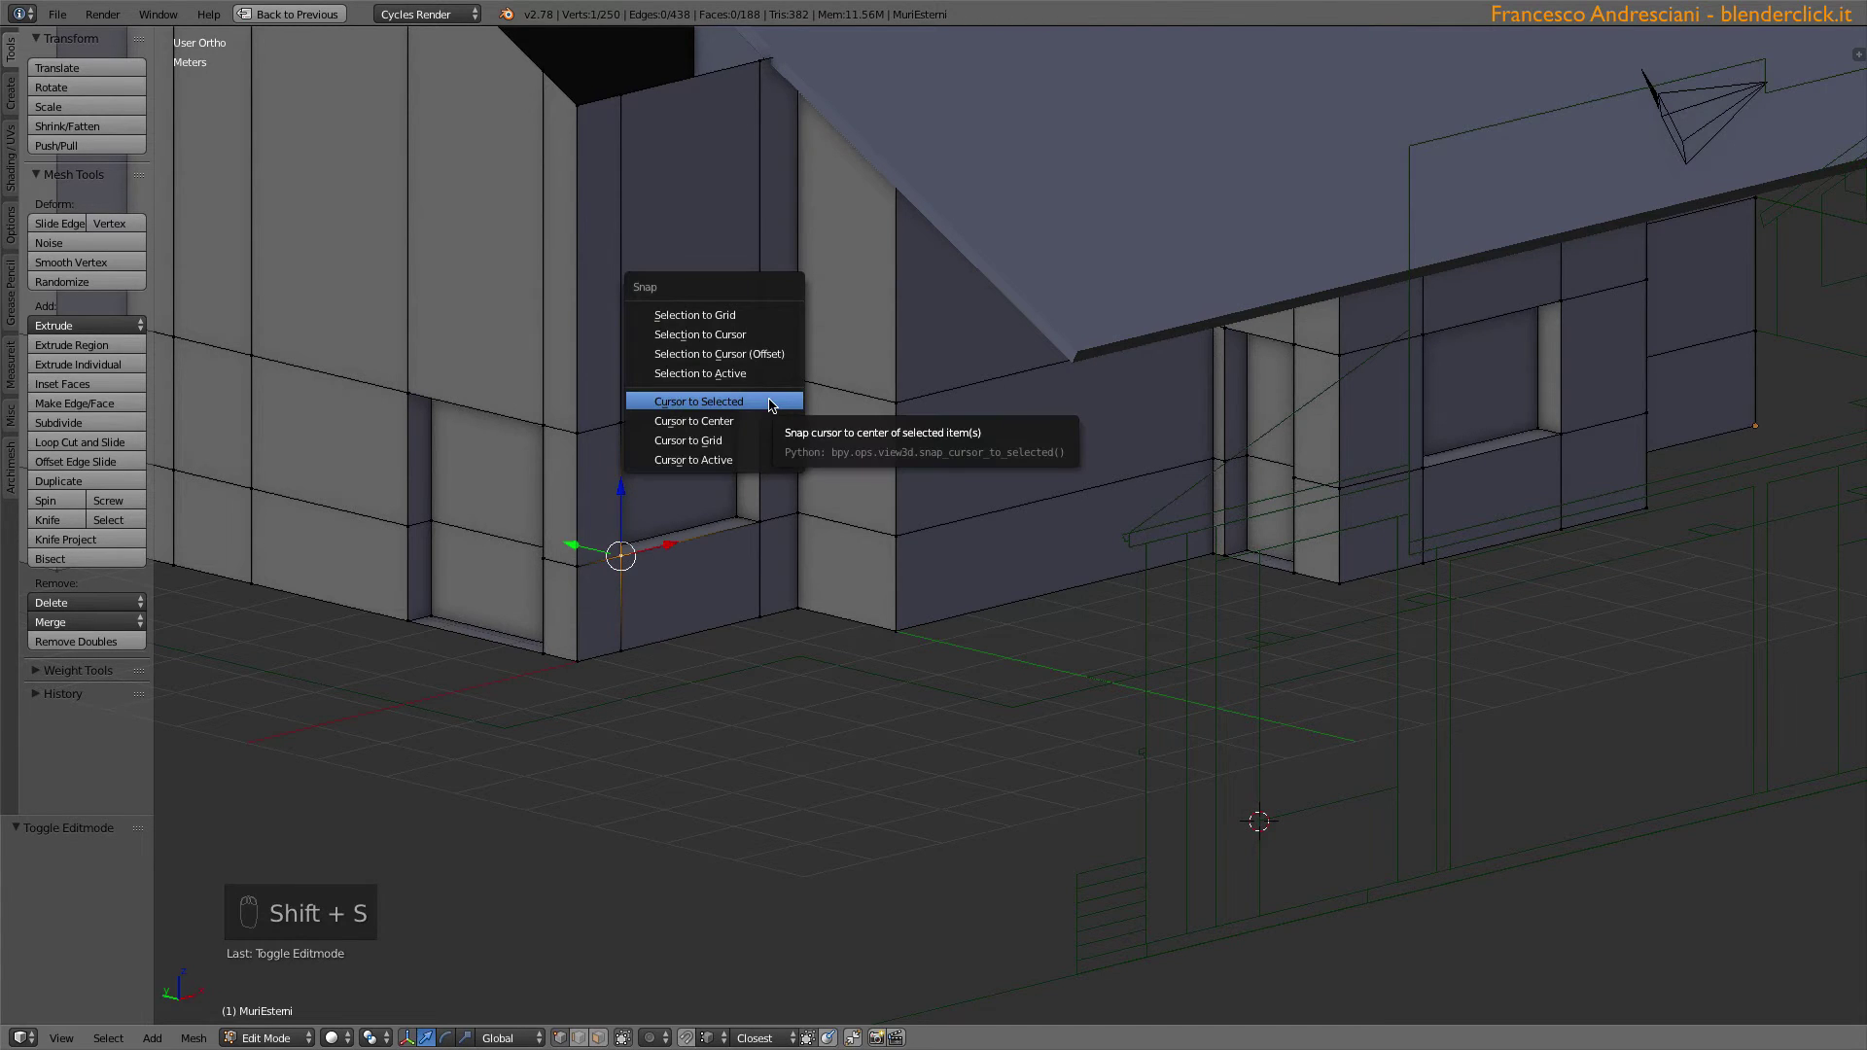
{"action": "key", "text": "Tab"}
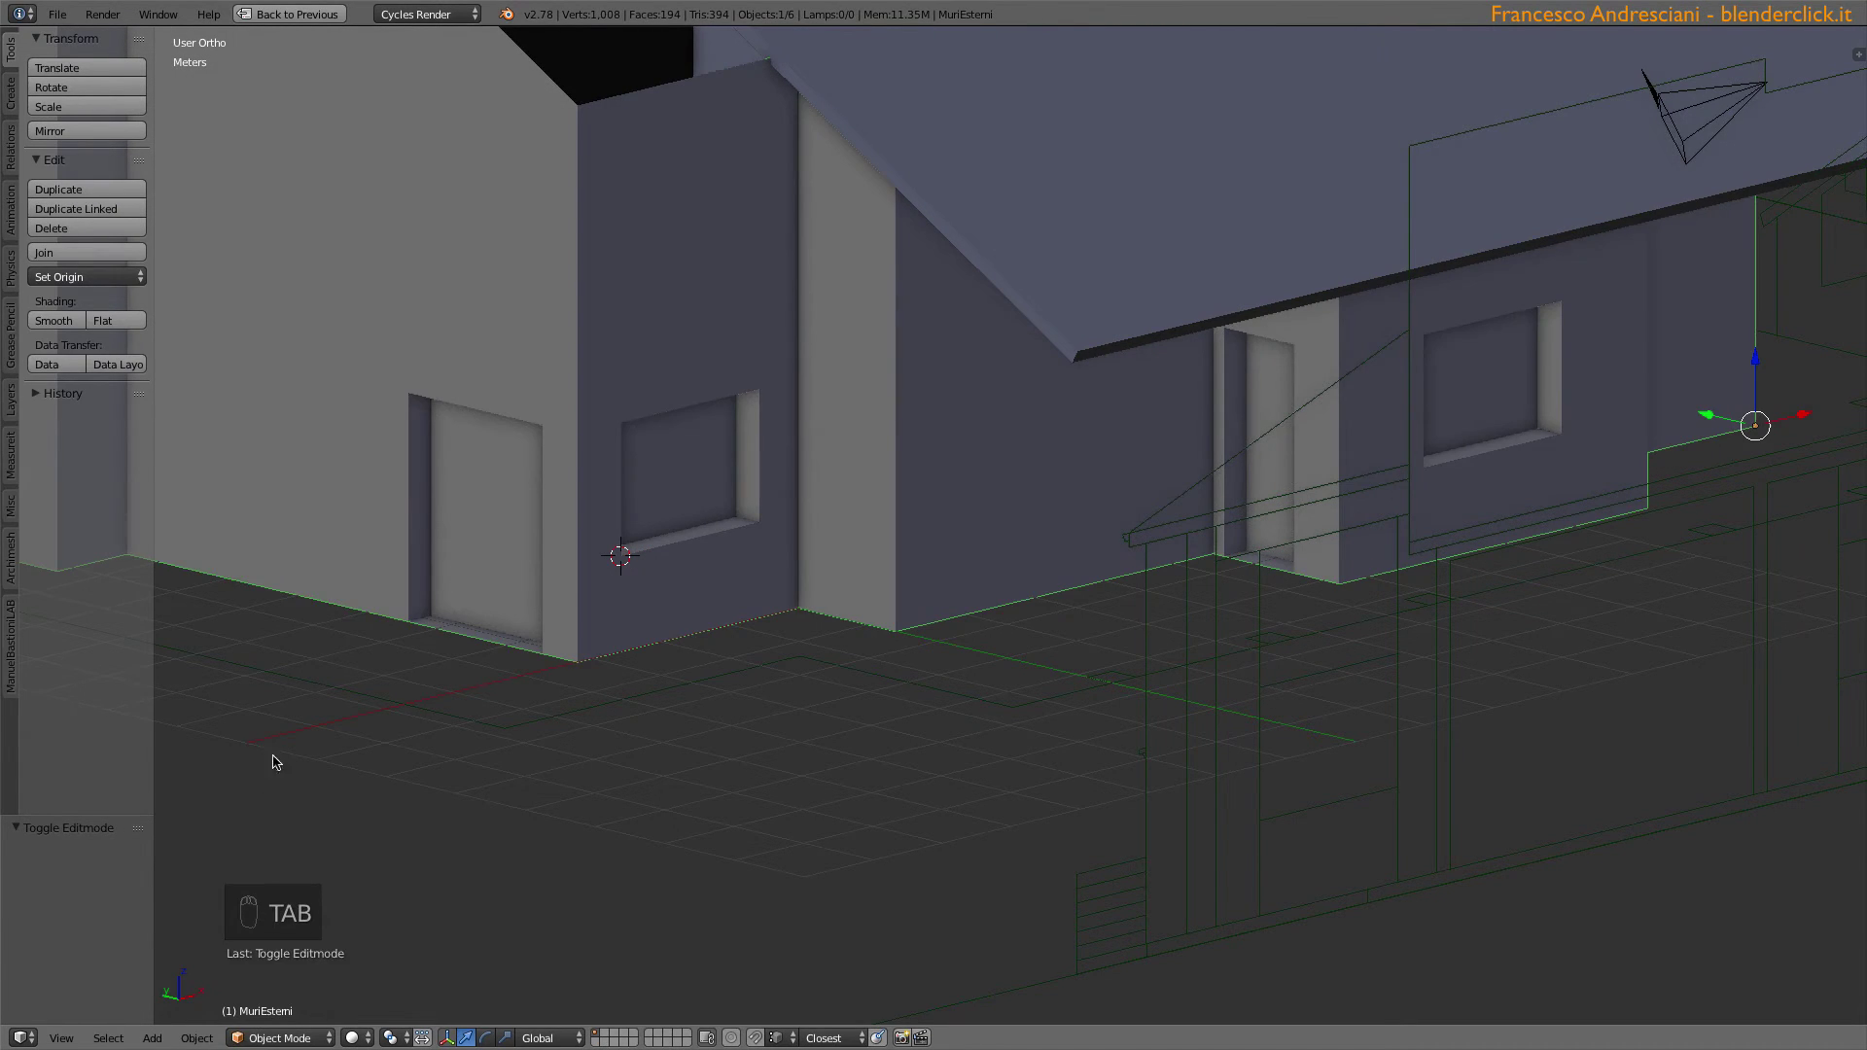
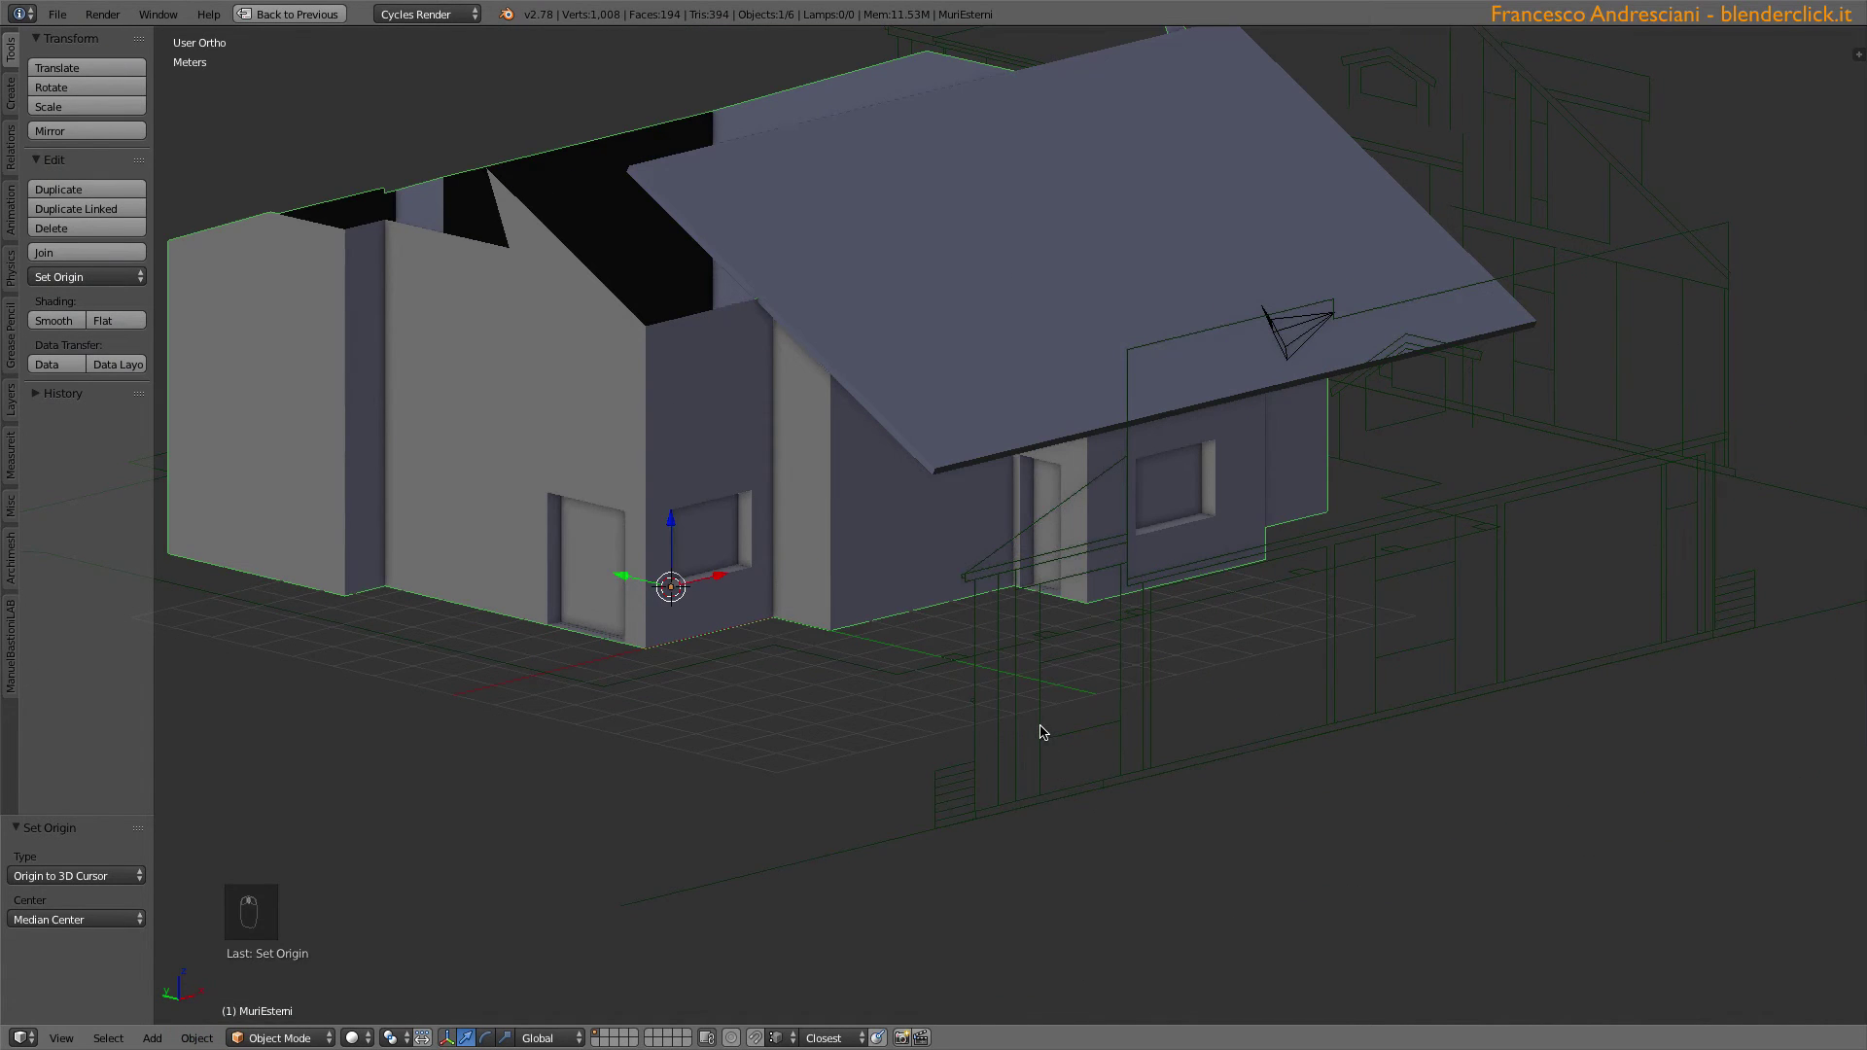
{"action": "key", "text": "ctrl+Down"}
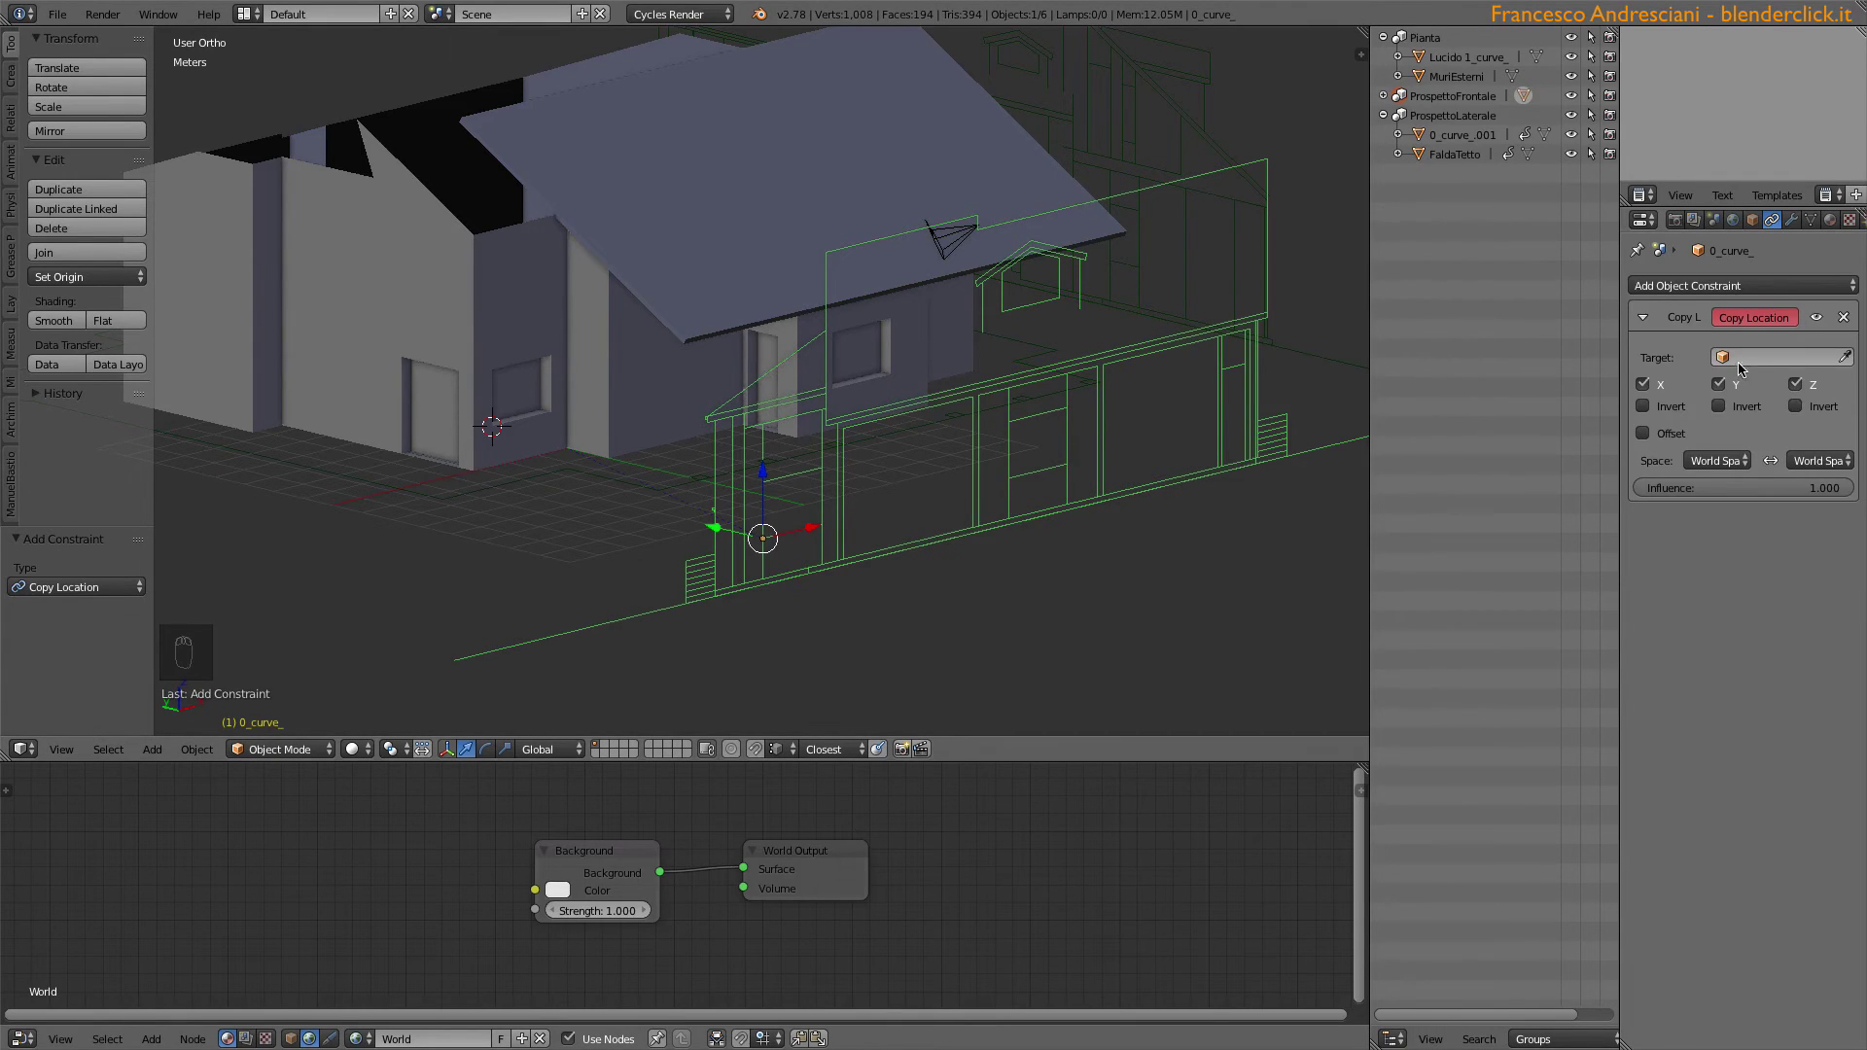
- Verify alignment from front view, then Bake Action with Visual Keying and Clear Constraints
{"action": "key", "text": "super+z"}
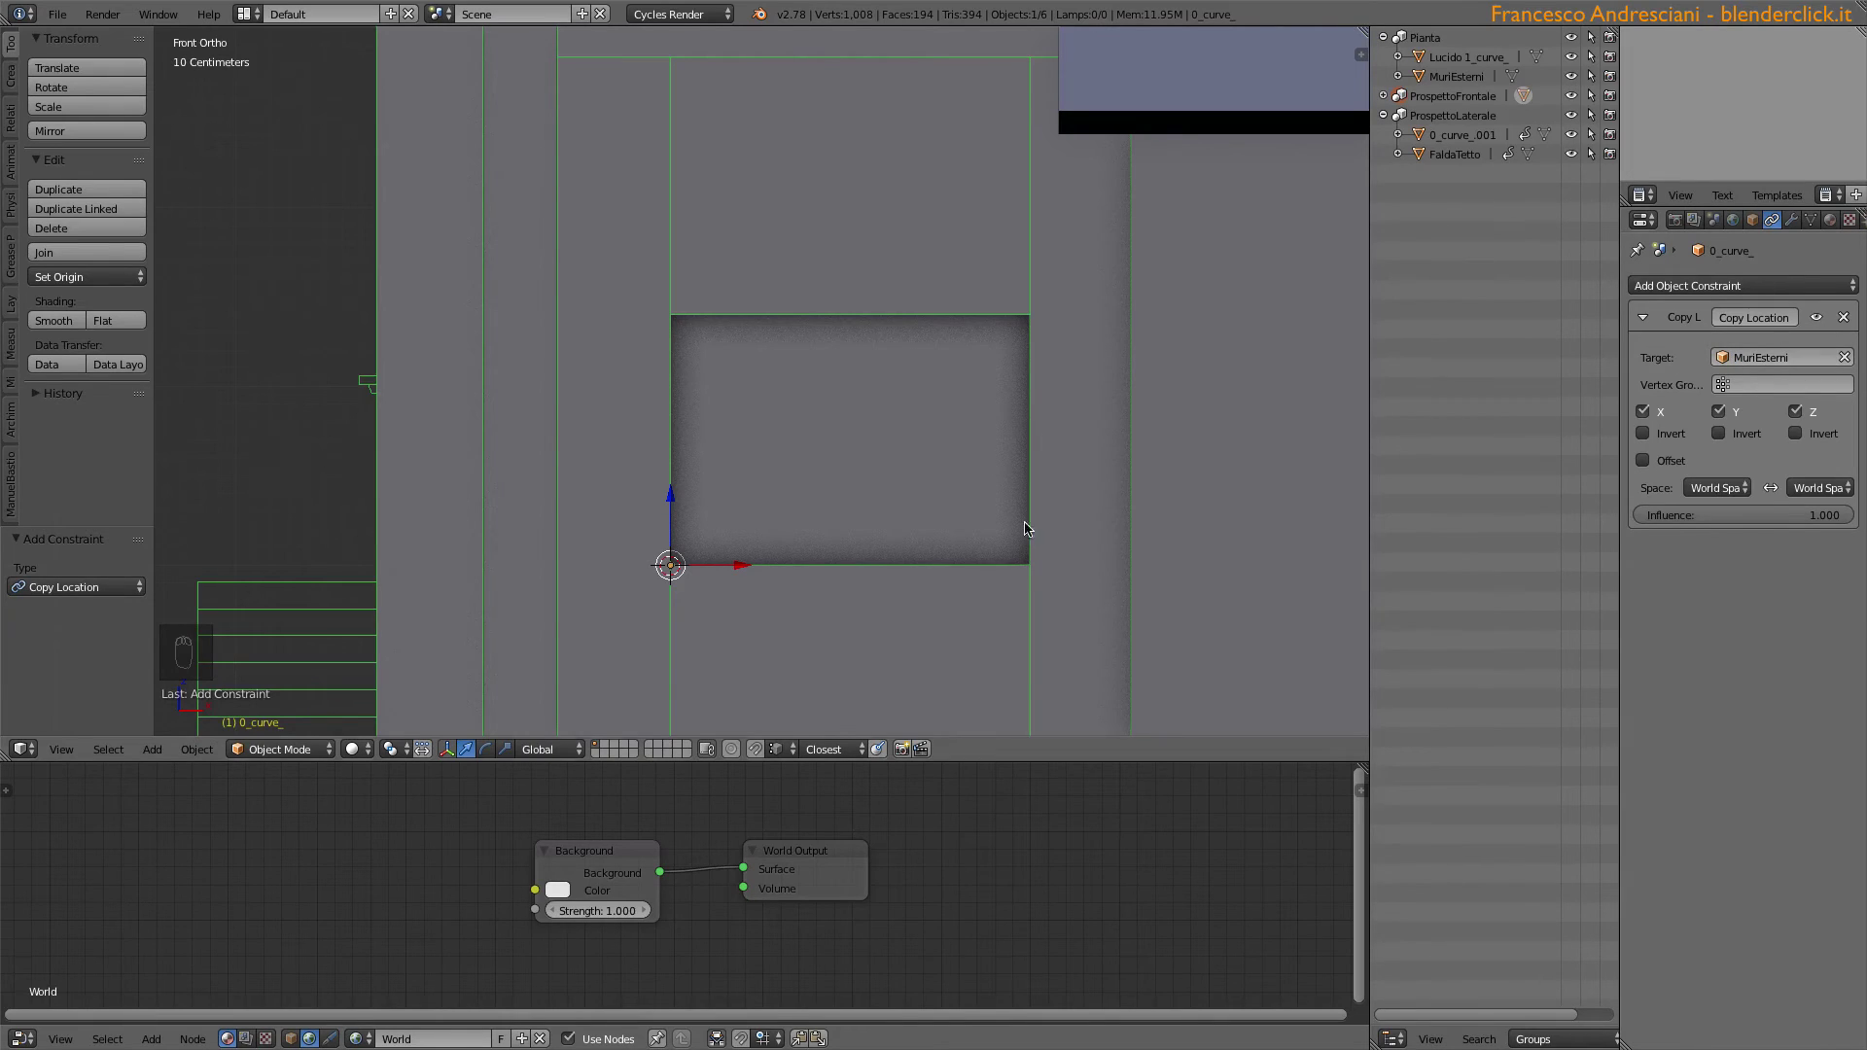
{"action": "key", "text": "space"}
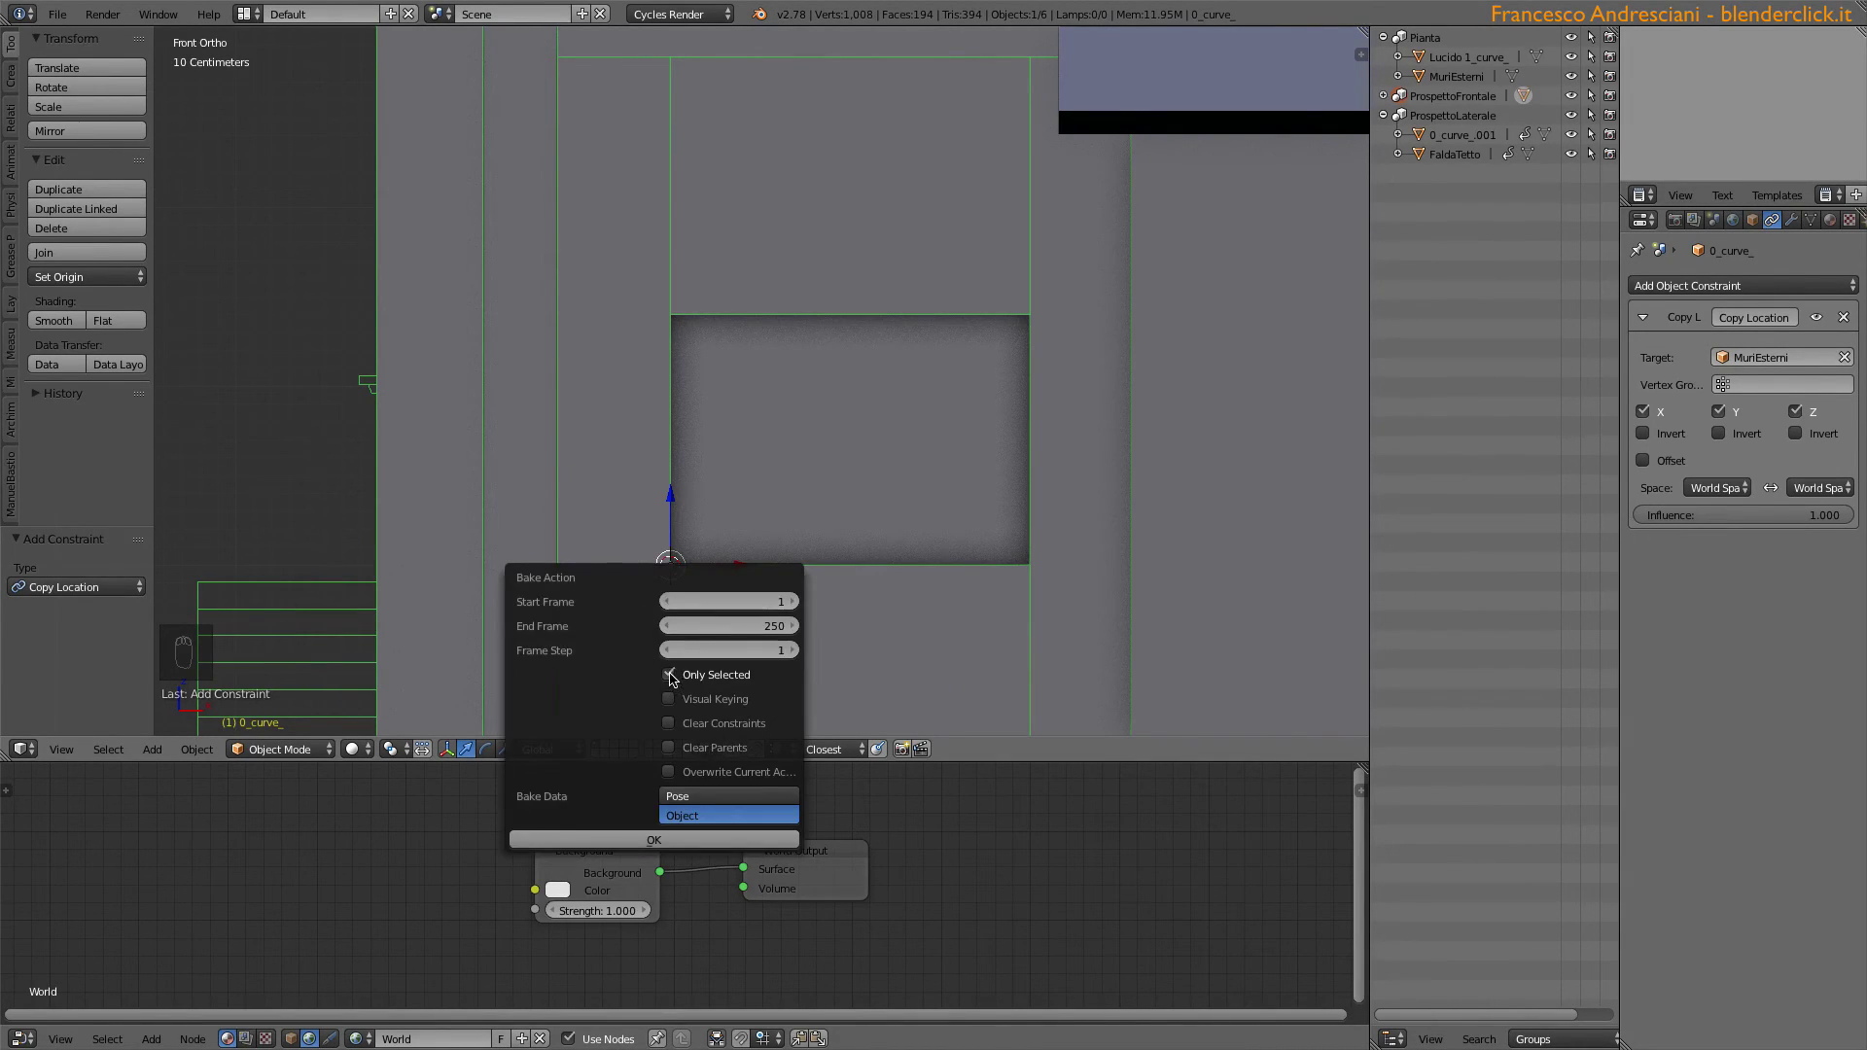